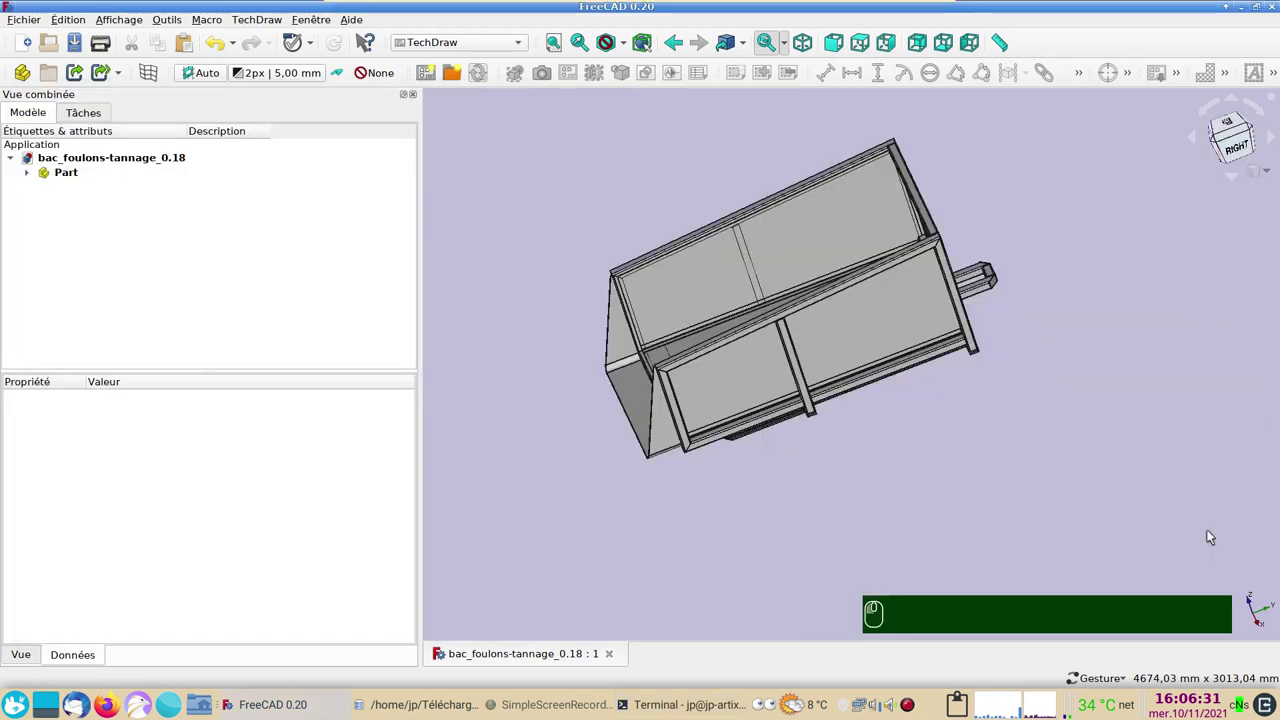
Switch to the Right view (3) and zoom out so the whole tannery tank side fits
left_click_drag(811, 473, 950, 466)
type("1")
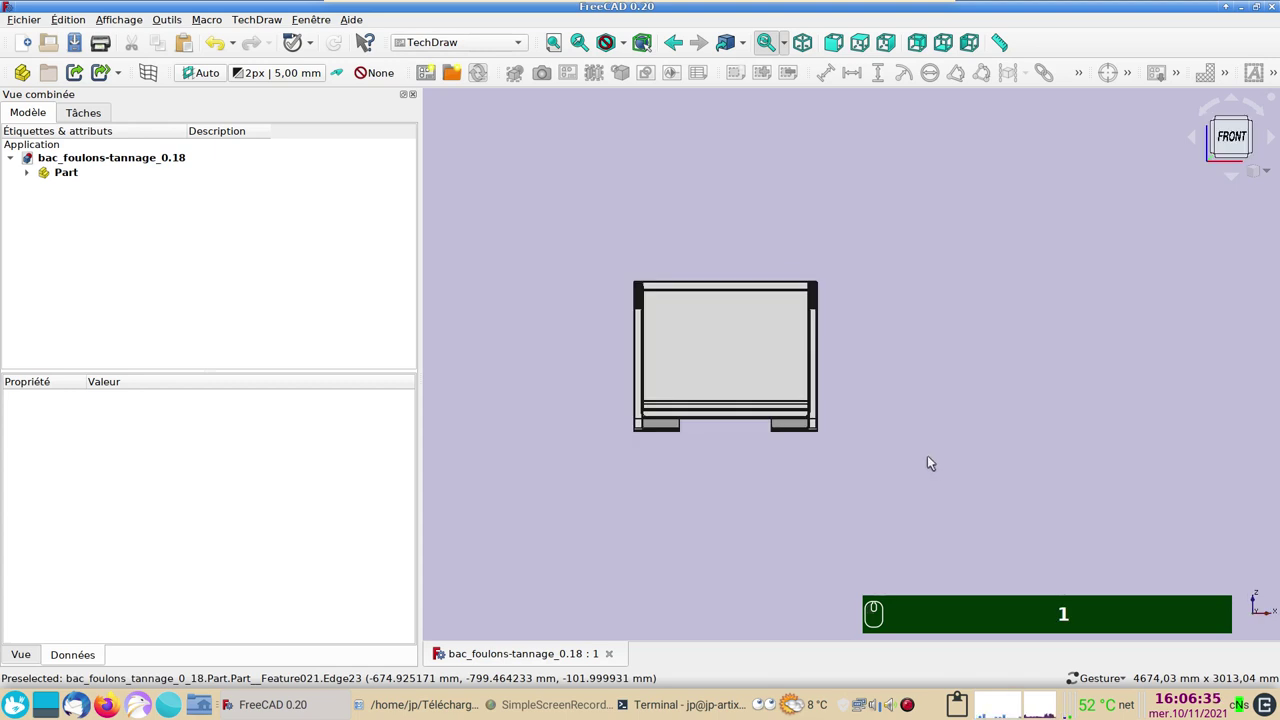
type("23")
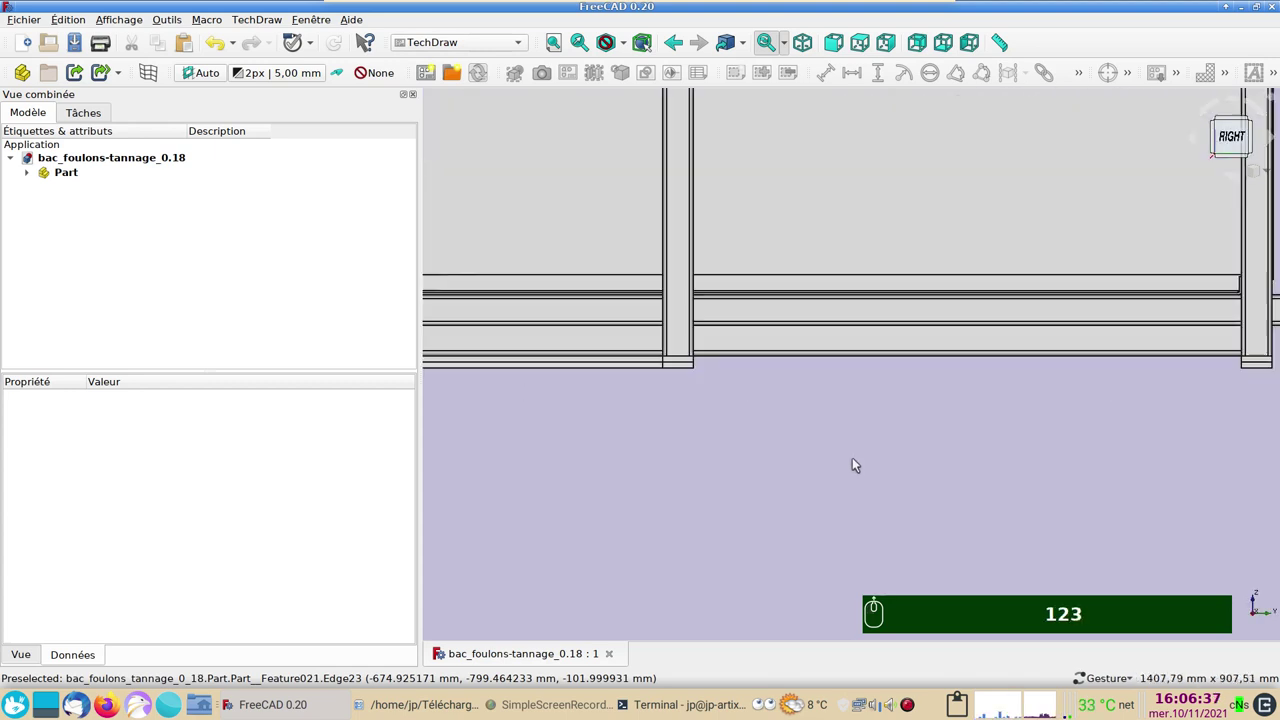
middle_click(855, 463)
left_click(848, 456)
left_click_drag(856, 476, 792, 495)
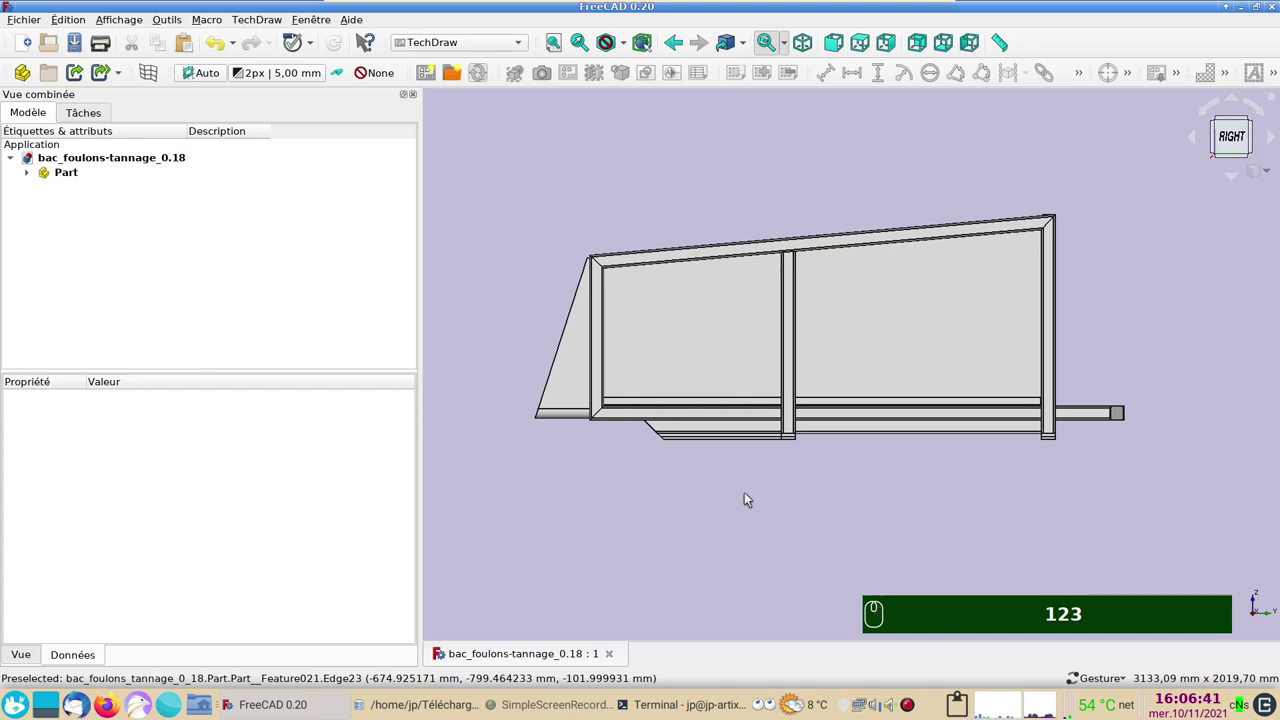
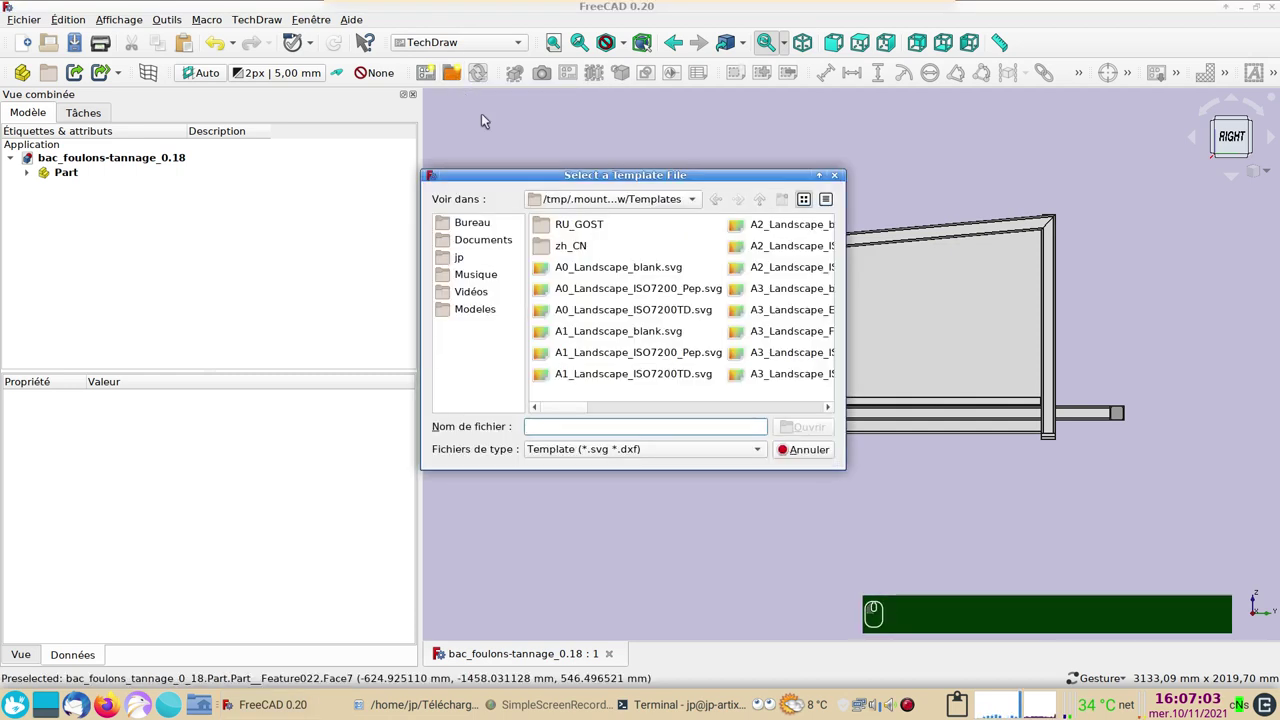
Create a new TechDraw Page from the A4_Landscape_ISO7200_Pep template
scroll("up", 3)
scroll("down", 3)
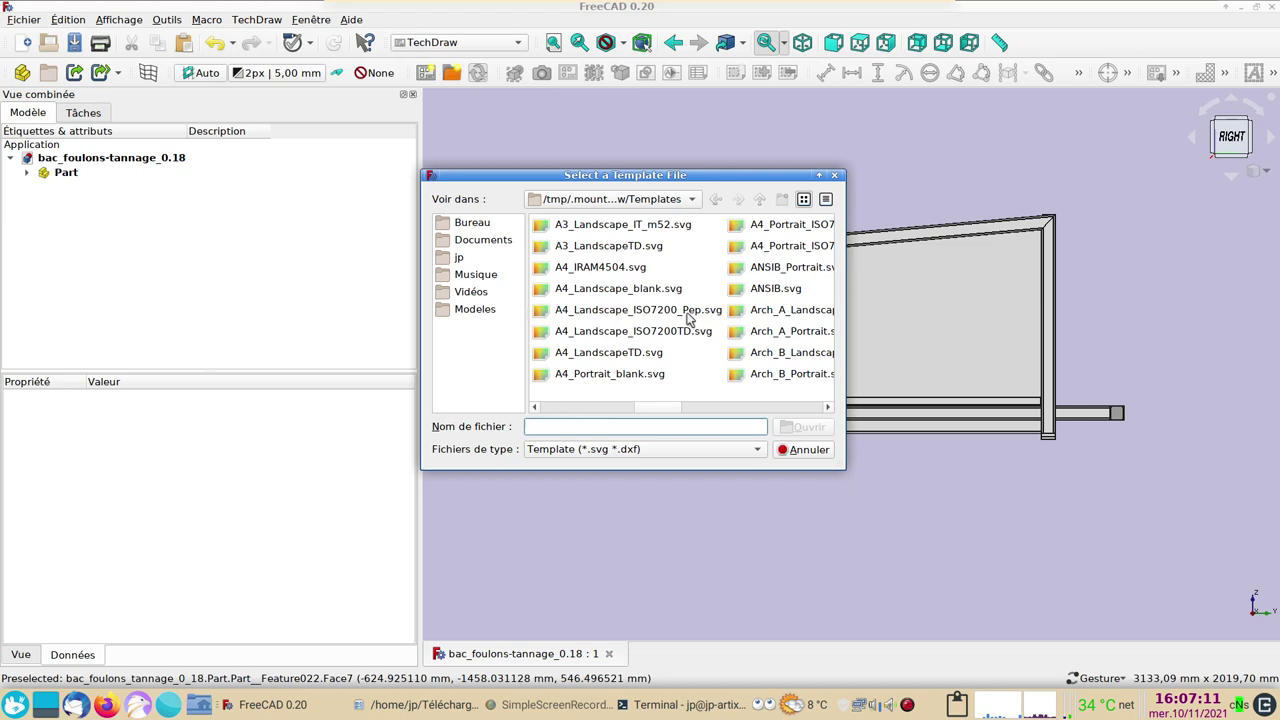
left_click_drag(626, 315, 815, 427)
left_click_drag(814, 429, 827, 473)
scroll("up", 3)
Pan and zoom the page until the complete ISO 7200 title block is visible
middle_click(988, 492)
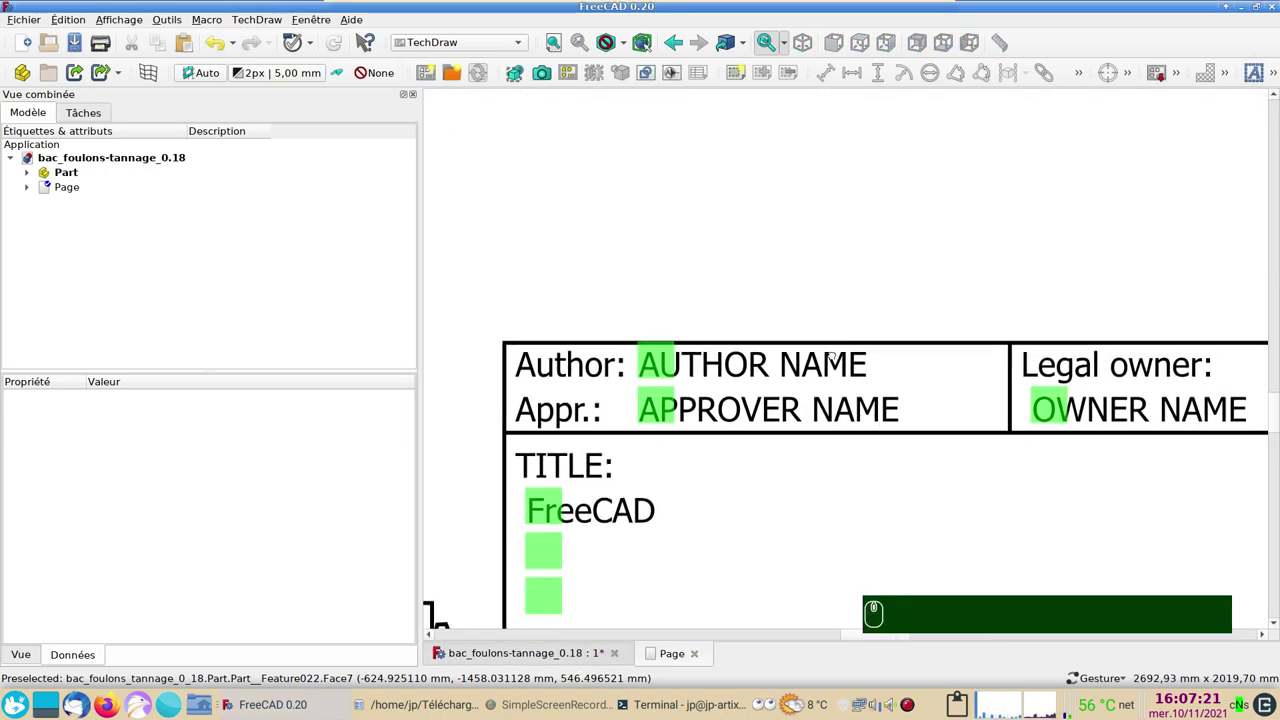
middle_click(722, 274)
scroll("down", 3)
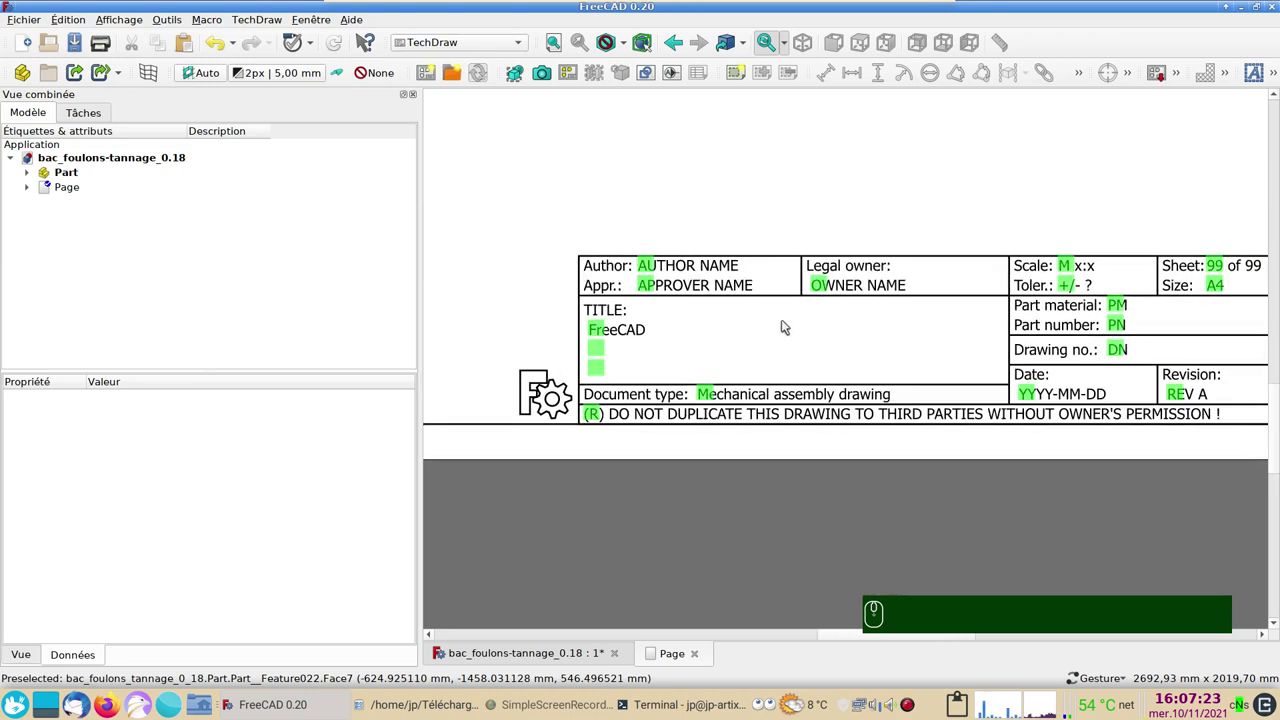
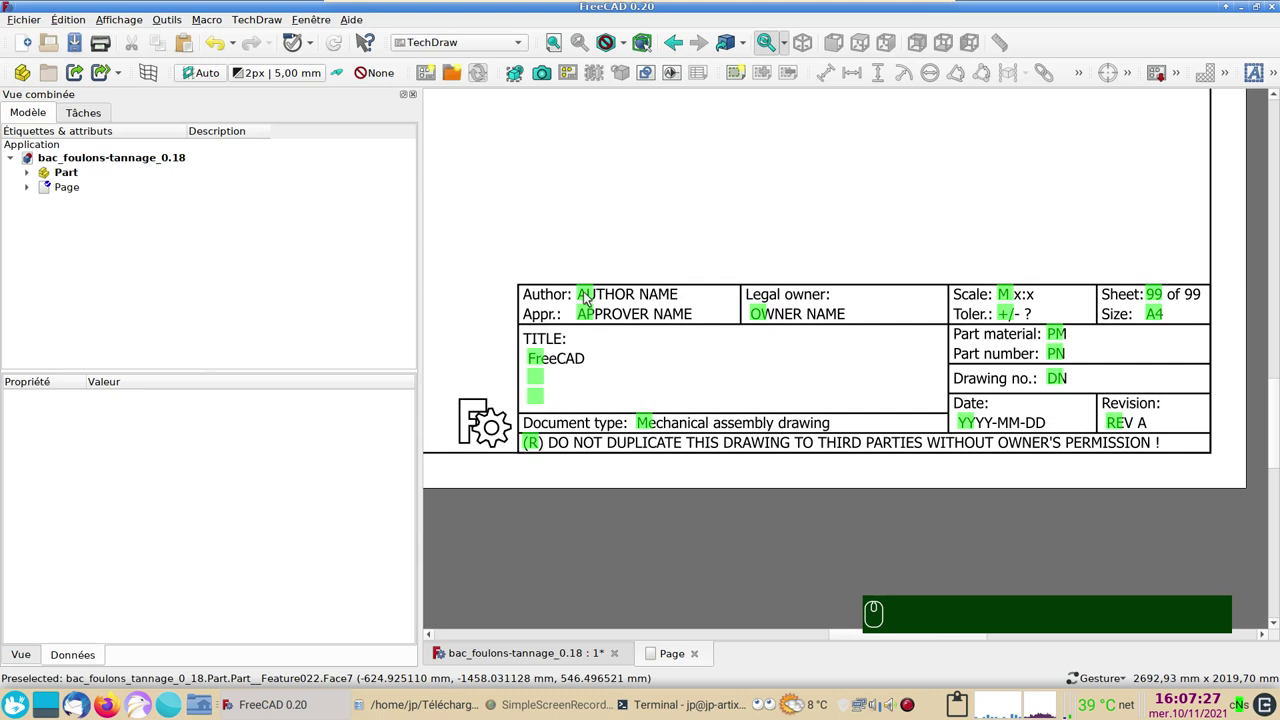
Set the title block Author to 'Speed' and Approver to 'Pinaille'
left_click(589, 298)
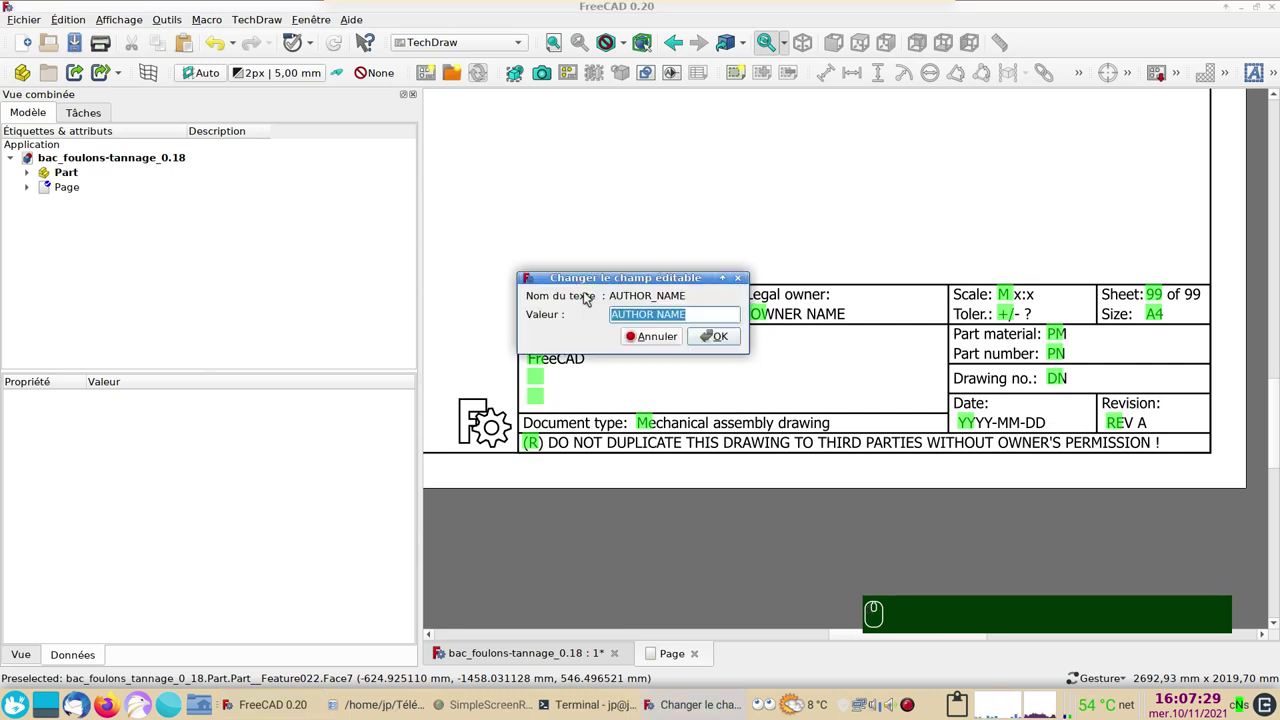
type("spee")
type("d")
key("Return")
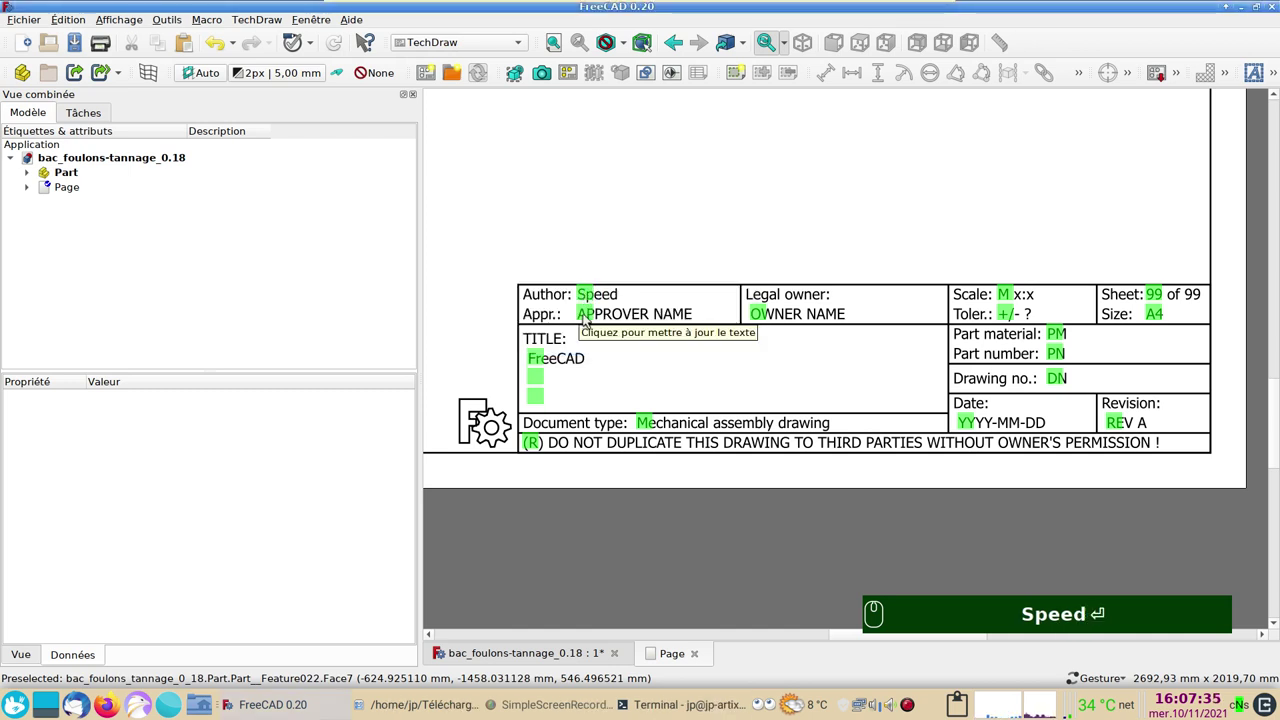
left_click(588, 320)
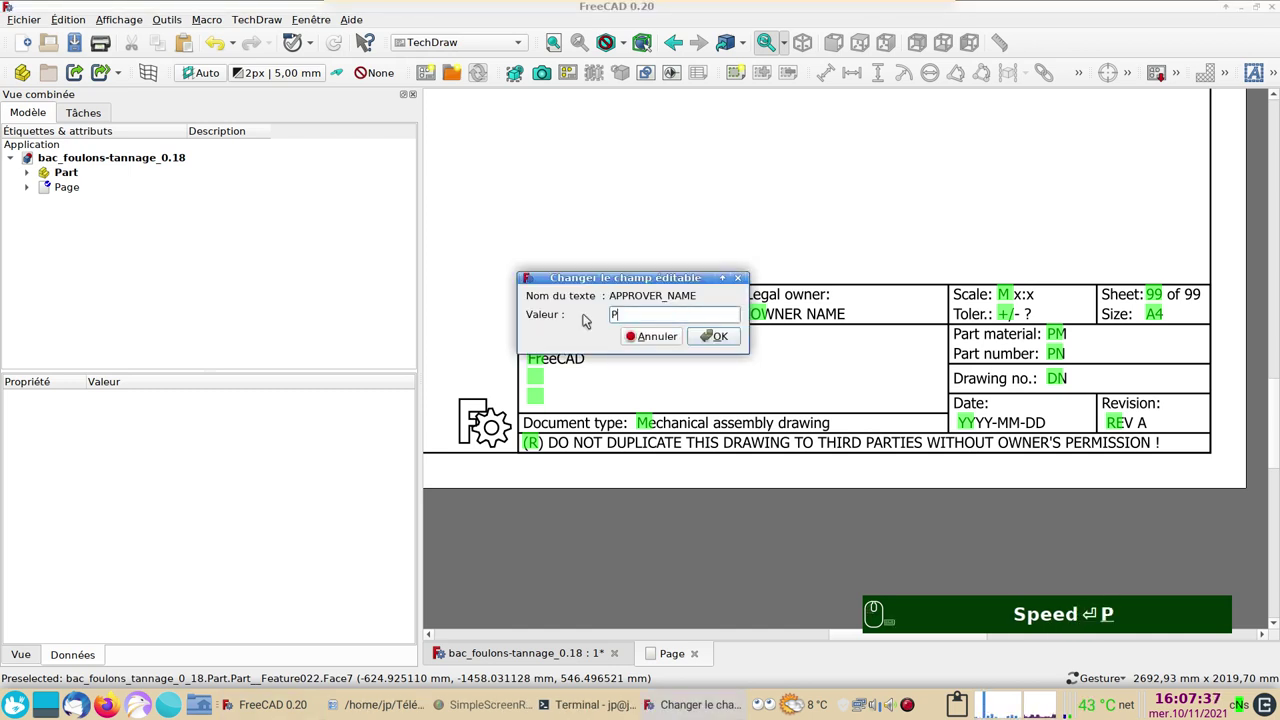
type("inaille")
key("Return")
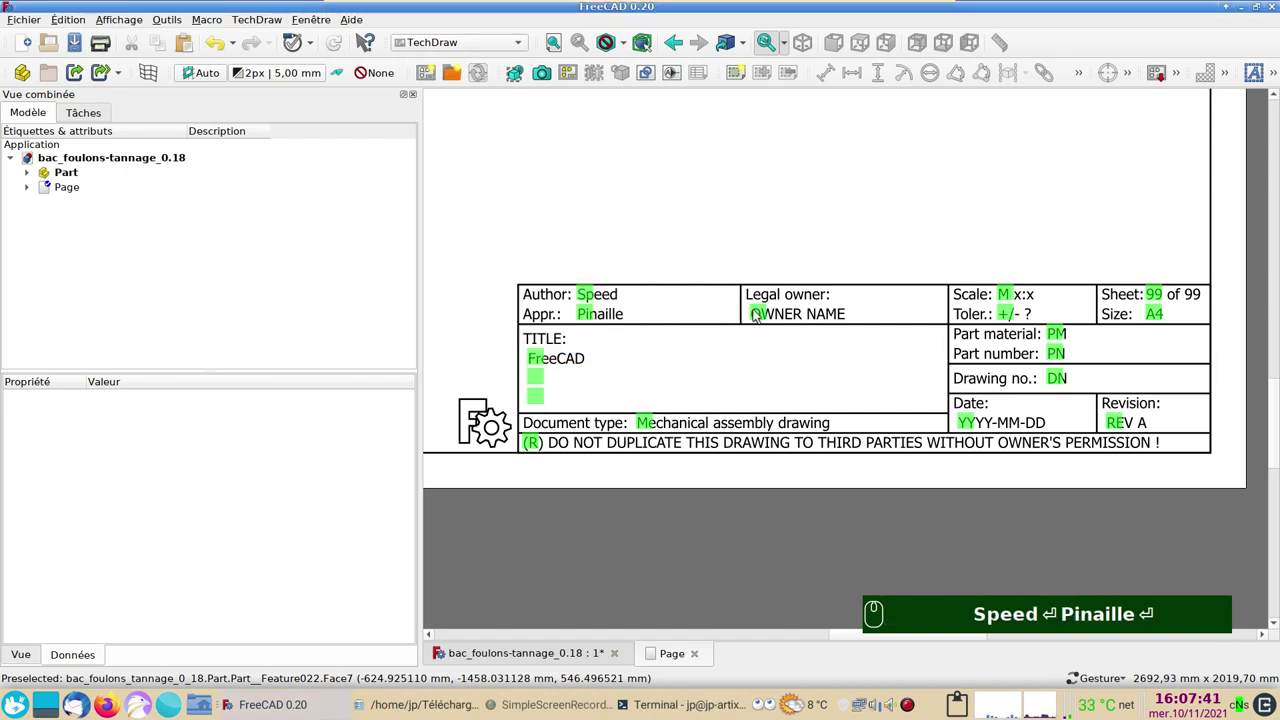
Set the title block Legal owner to 'Gross-prod'
left_click(758, 315)
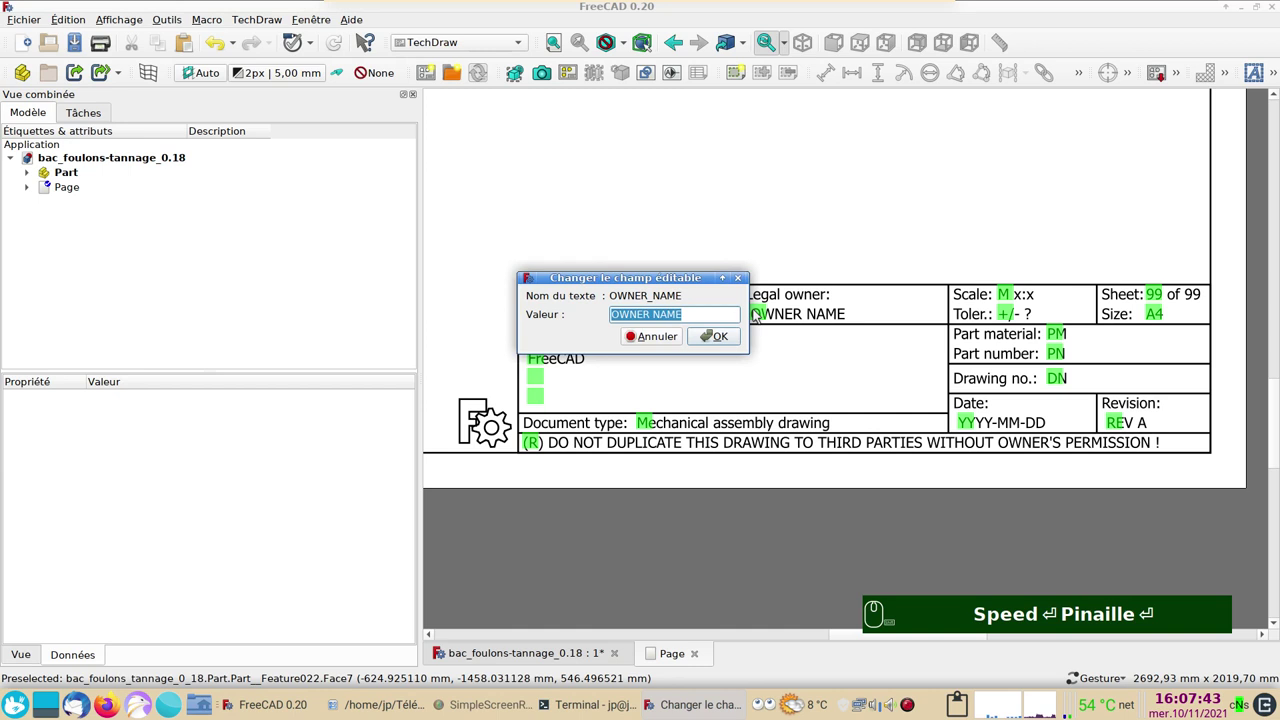
type("ro")
key("BackSpace")
type("-prod")
key("Return")
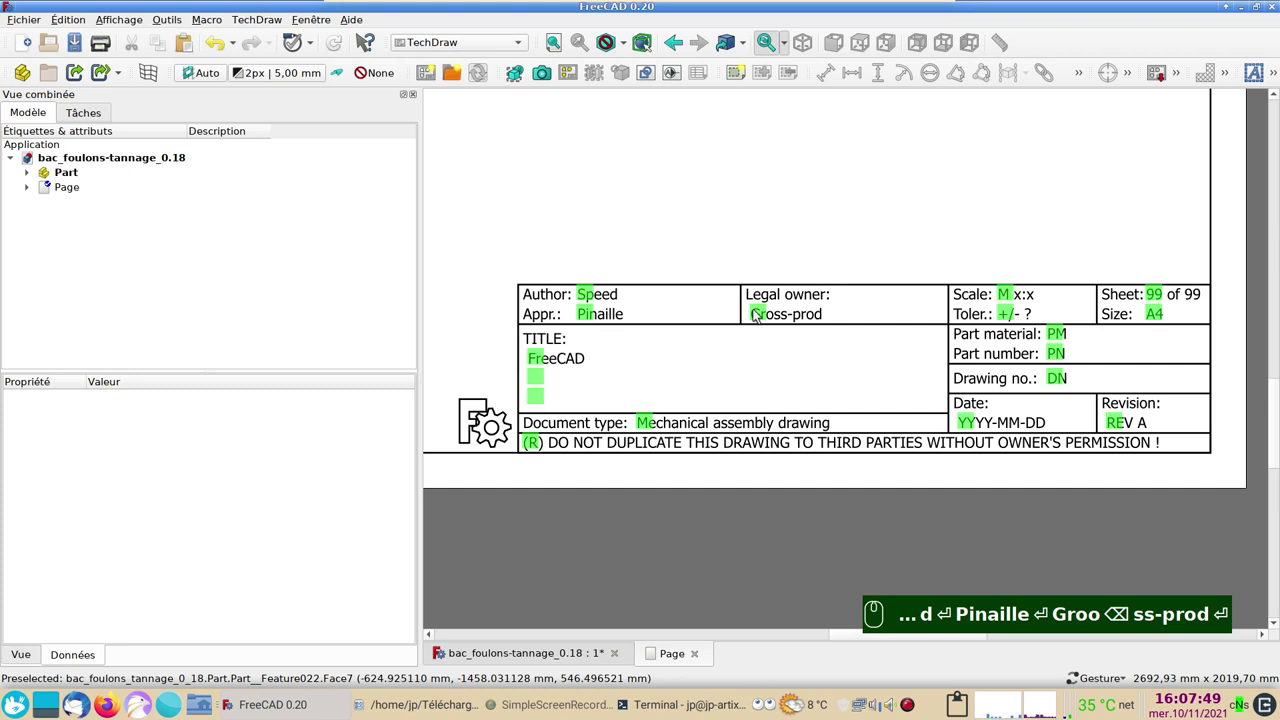
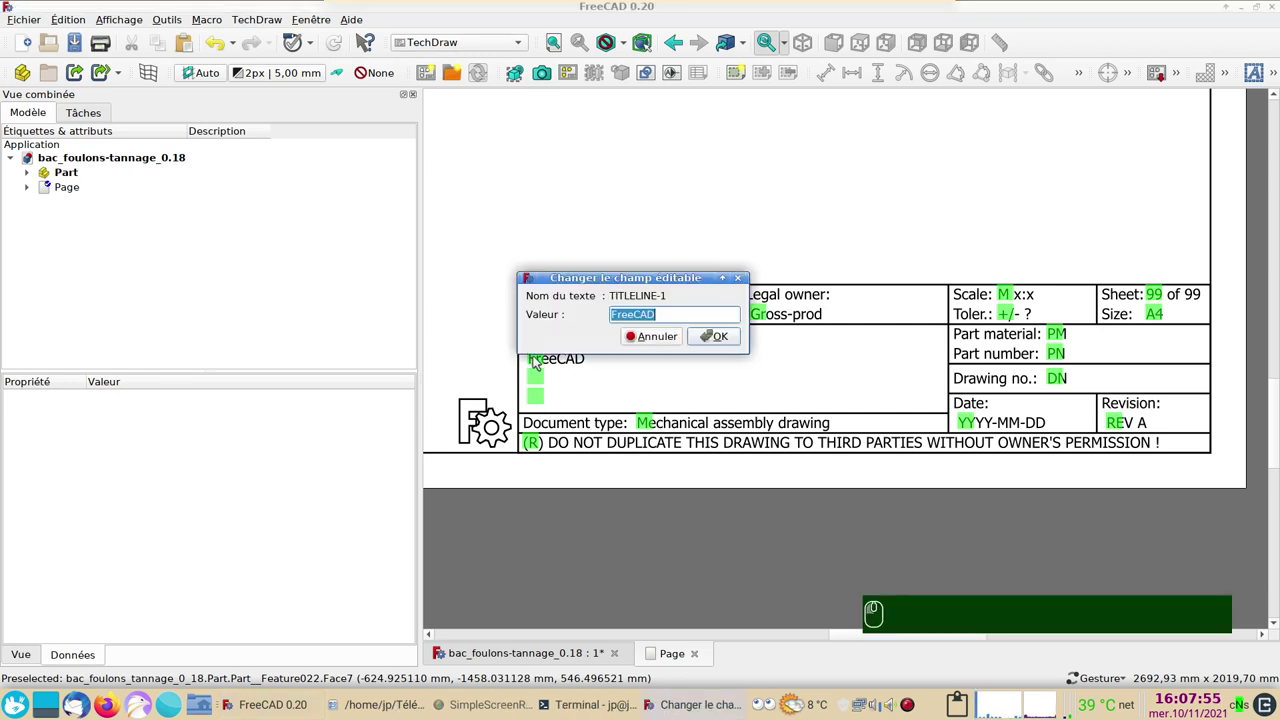
Replace the TITLELINE-1 placeholder with 'Fameux bac', capitalising the F, and confirm
type("fameux")
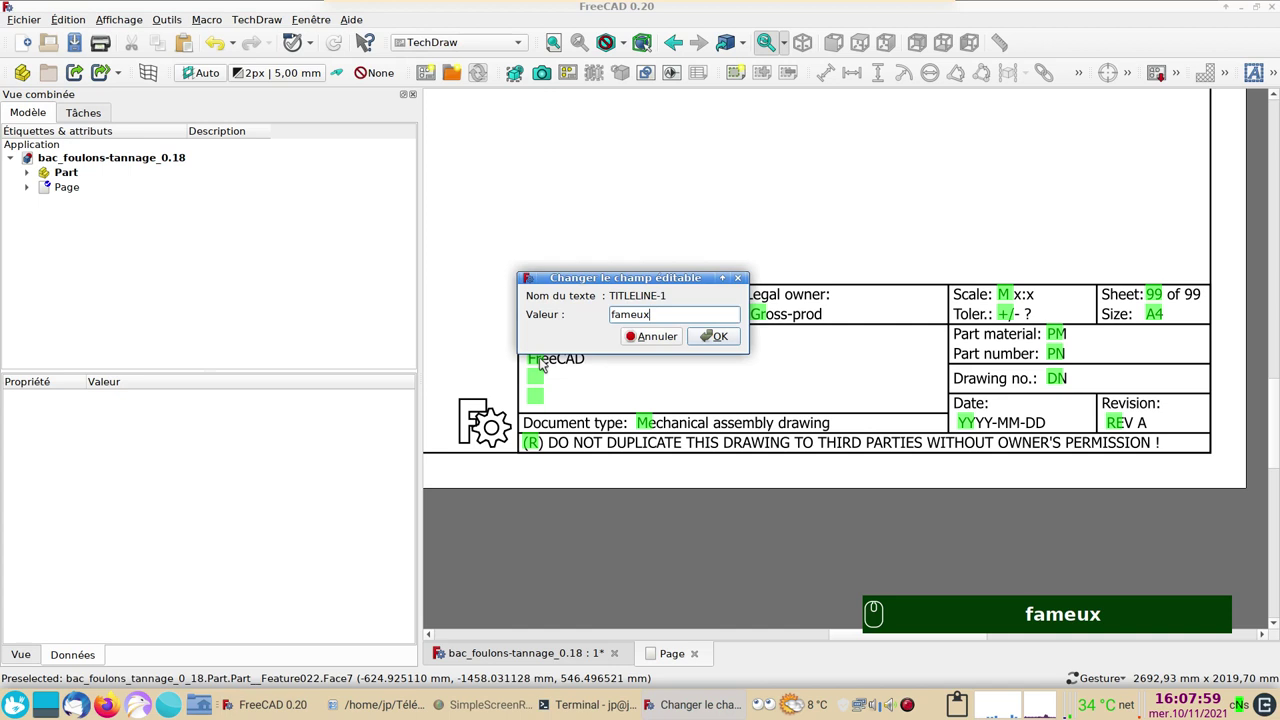
type("bac")
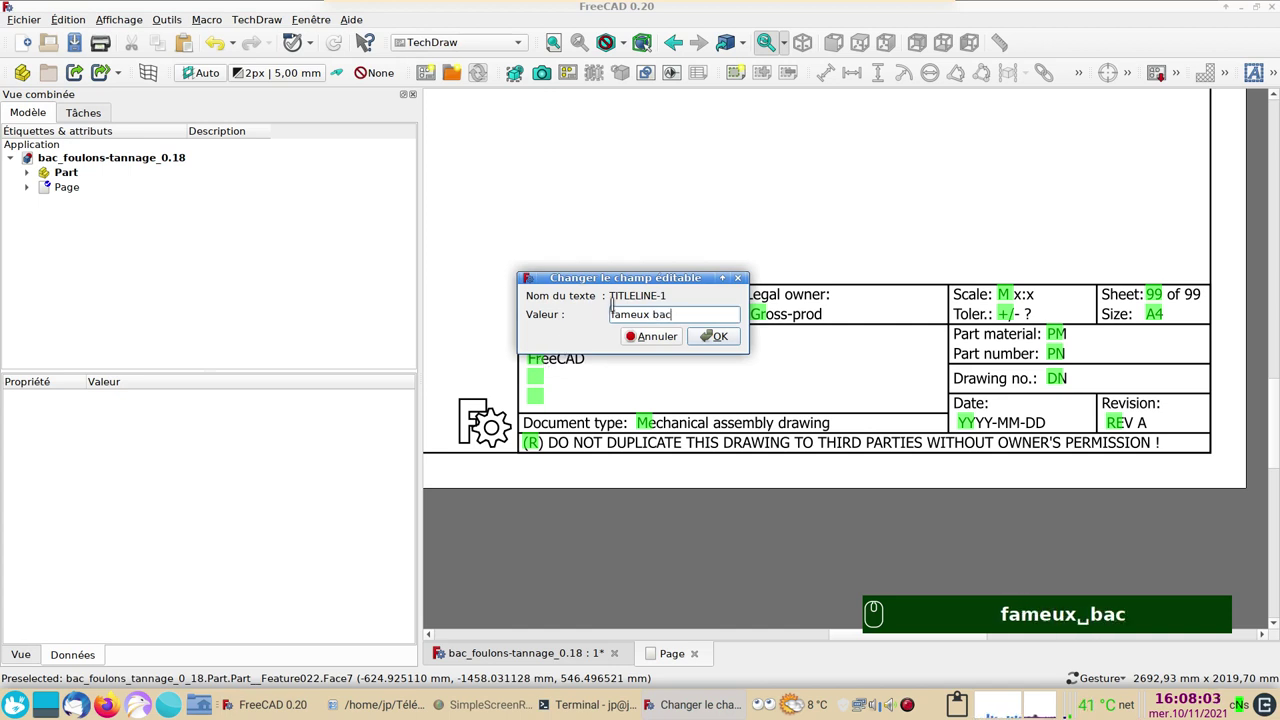
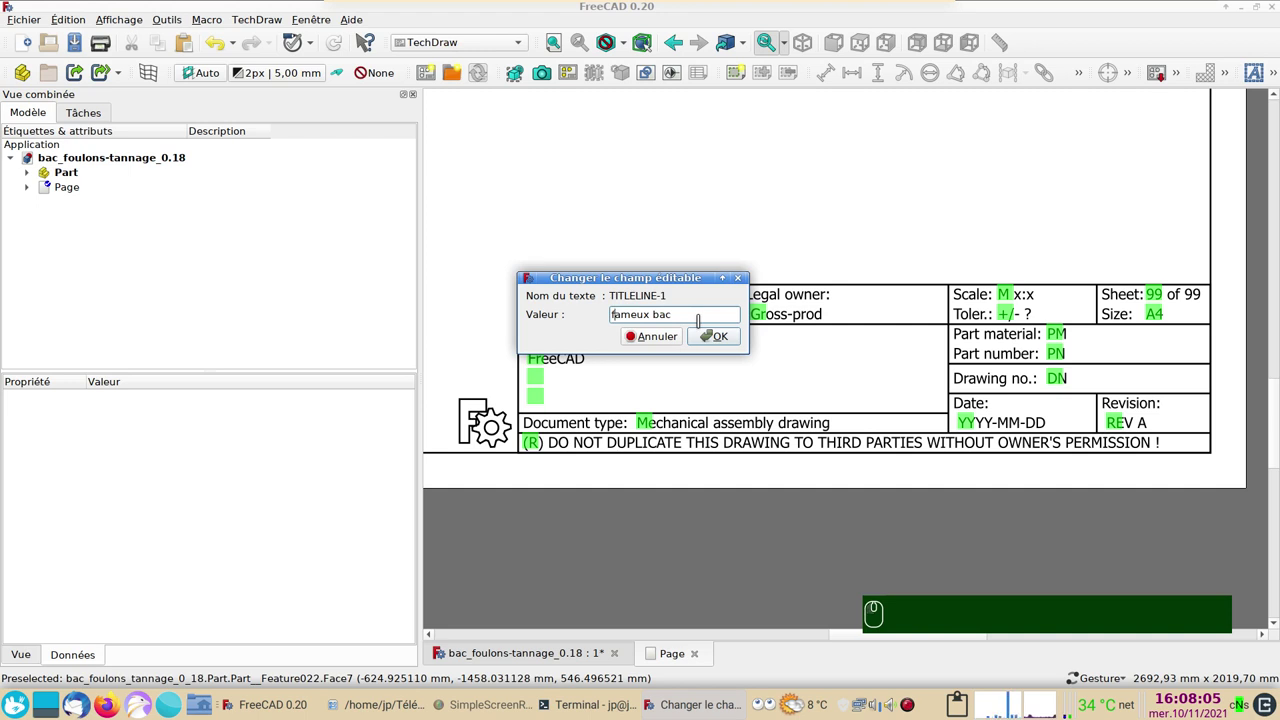
key("BackSpace")
key("f")
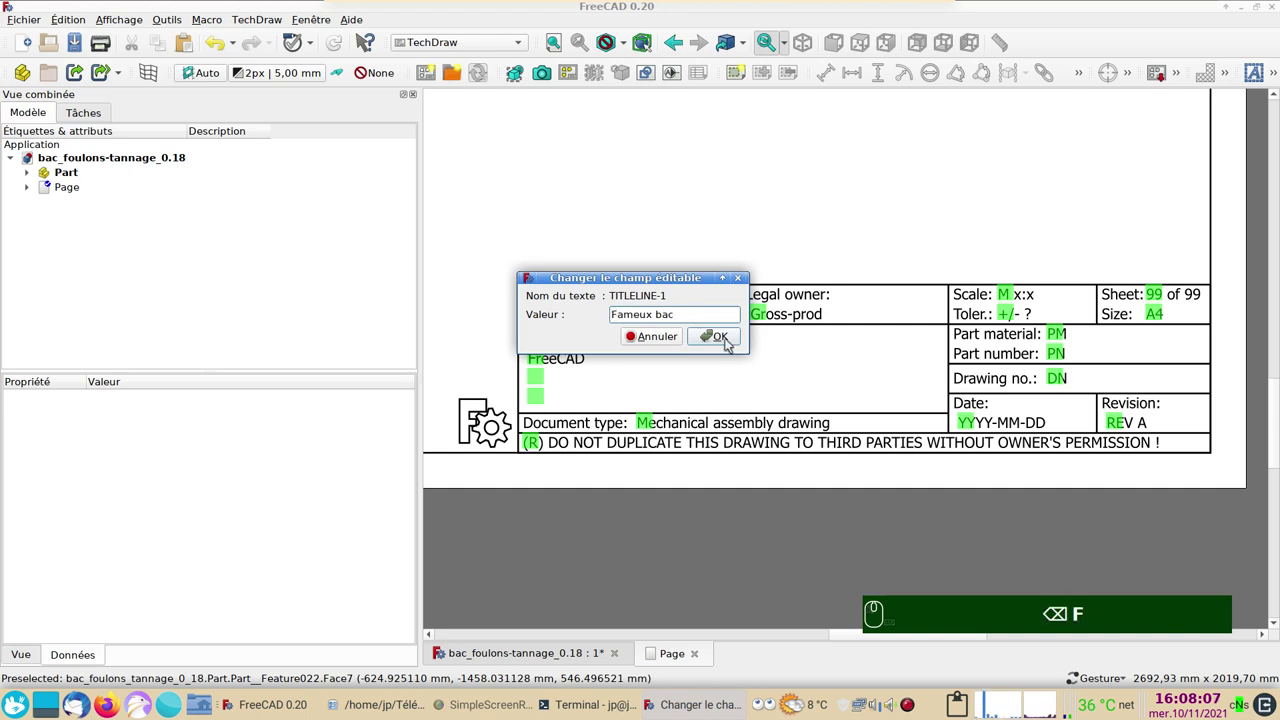
left_click(731, 347)
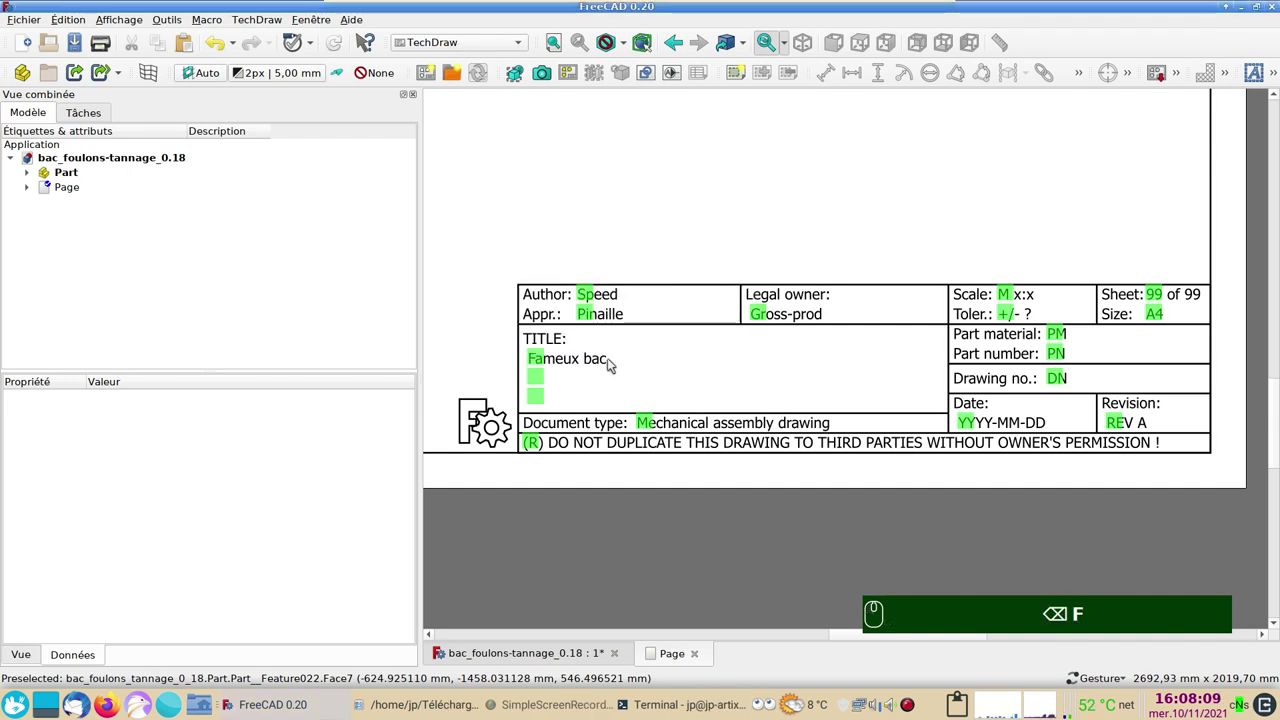
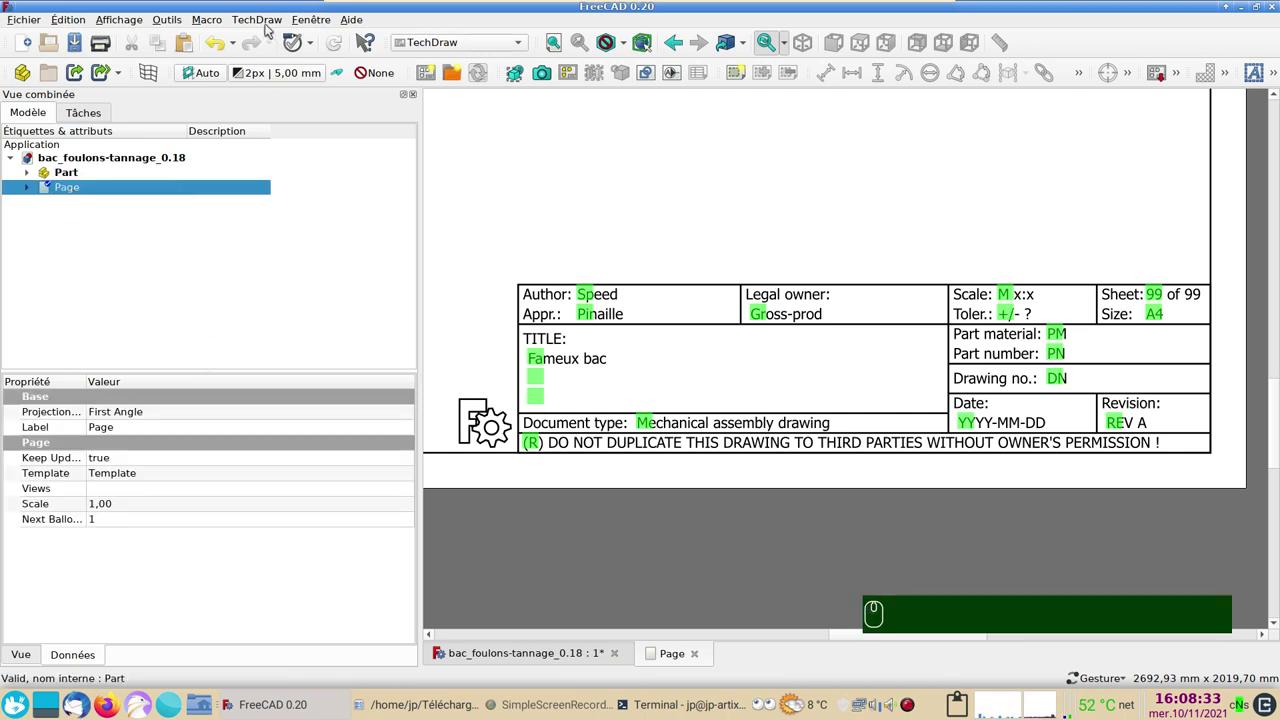
Start the Export Page as SVG command from the TechDraw menu for the selected Page
left_click(269, 23)
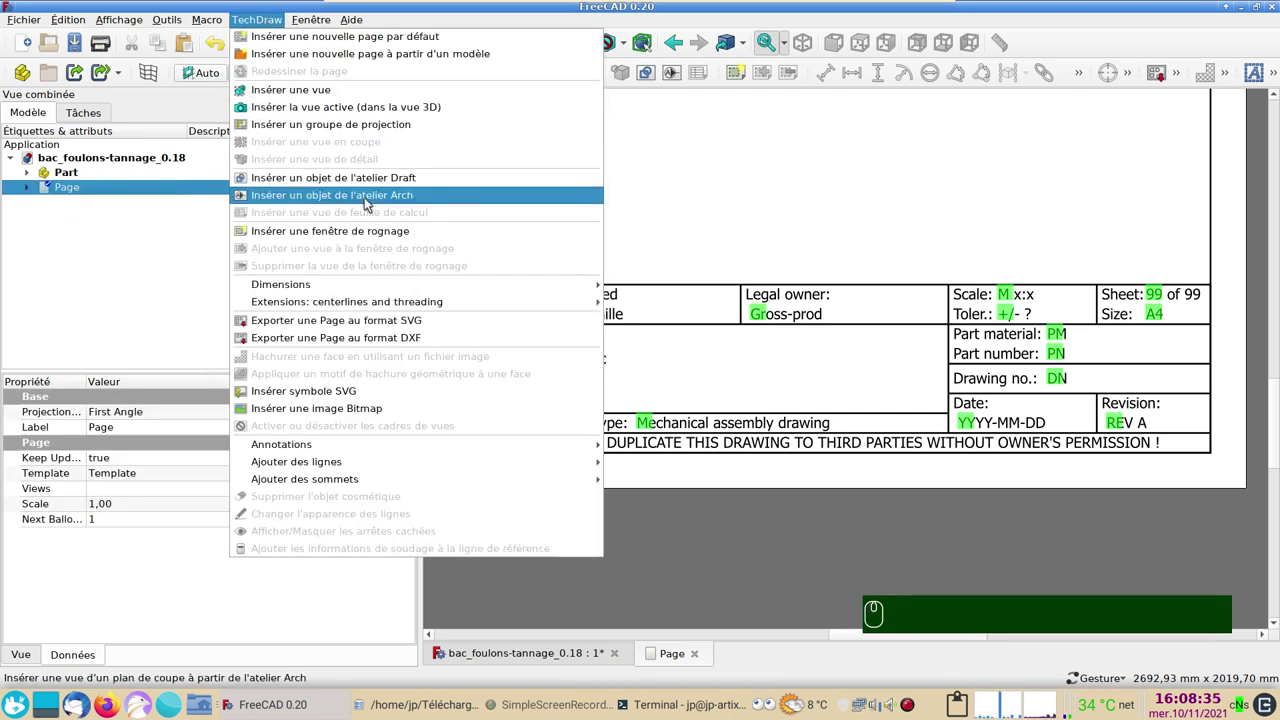
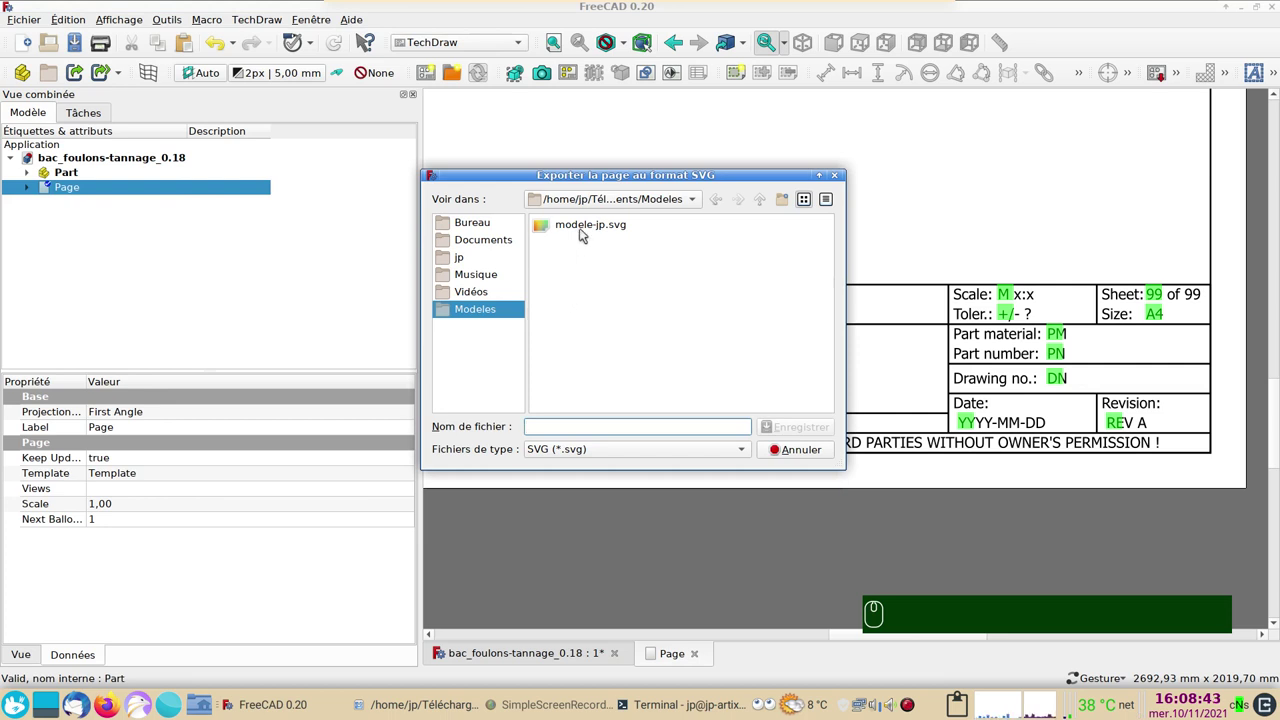
Choose modele-jp.svg in the Modeles folder as the export file name
left_click(583, 231)
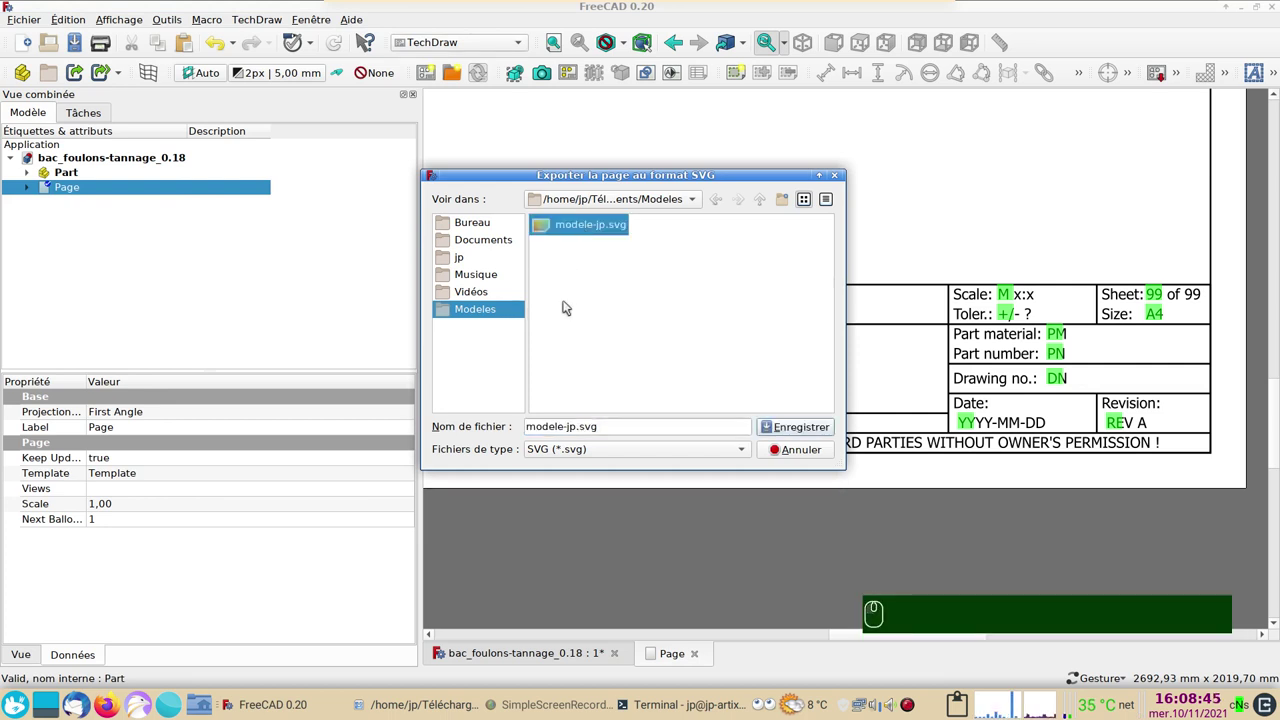
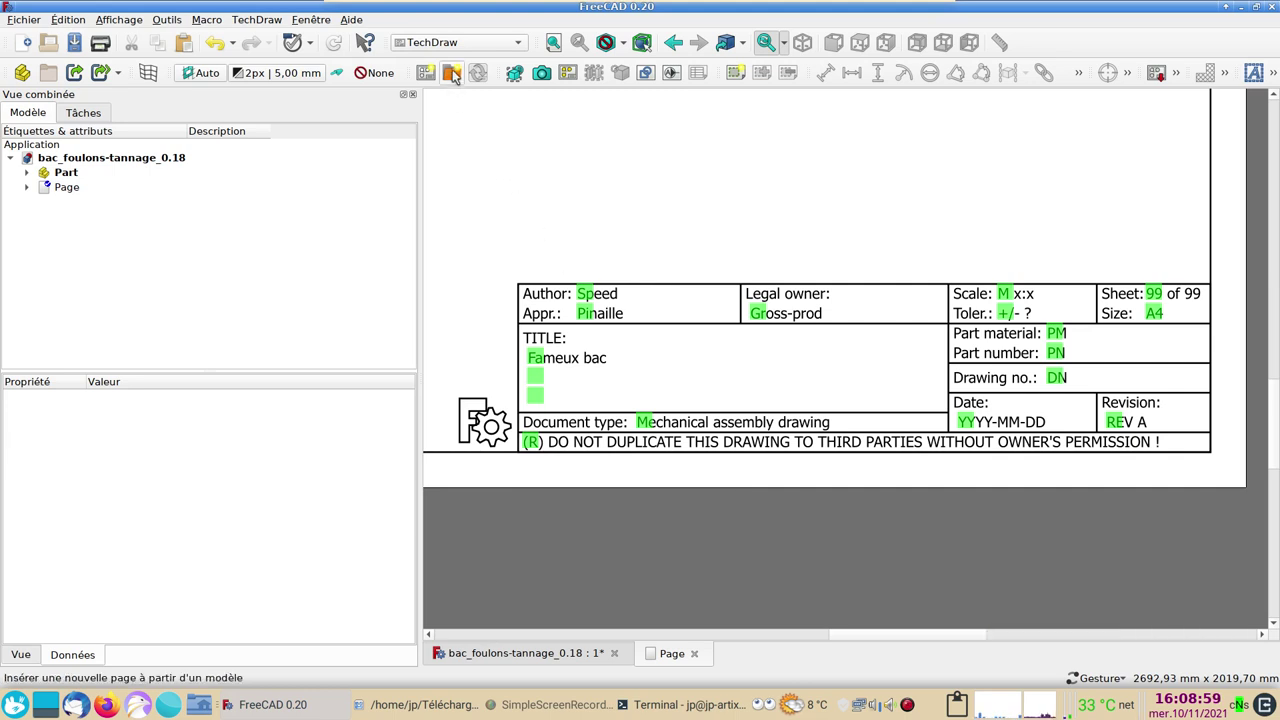
Insert Page001 from the modele-jp.svg template in the recent Modeles folder
left_click(457, 73)
left_click_drag(478, 144, 627, 302)
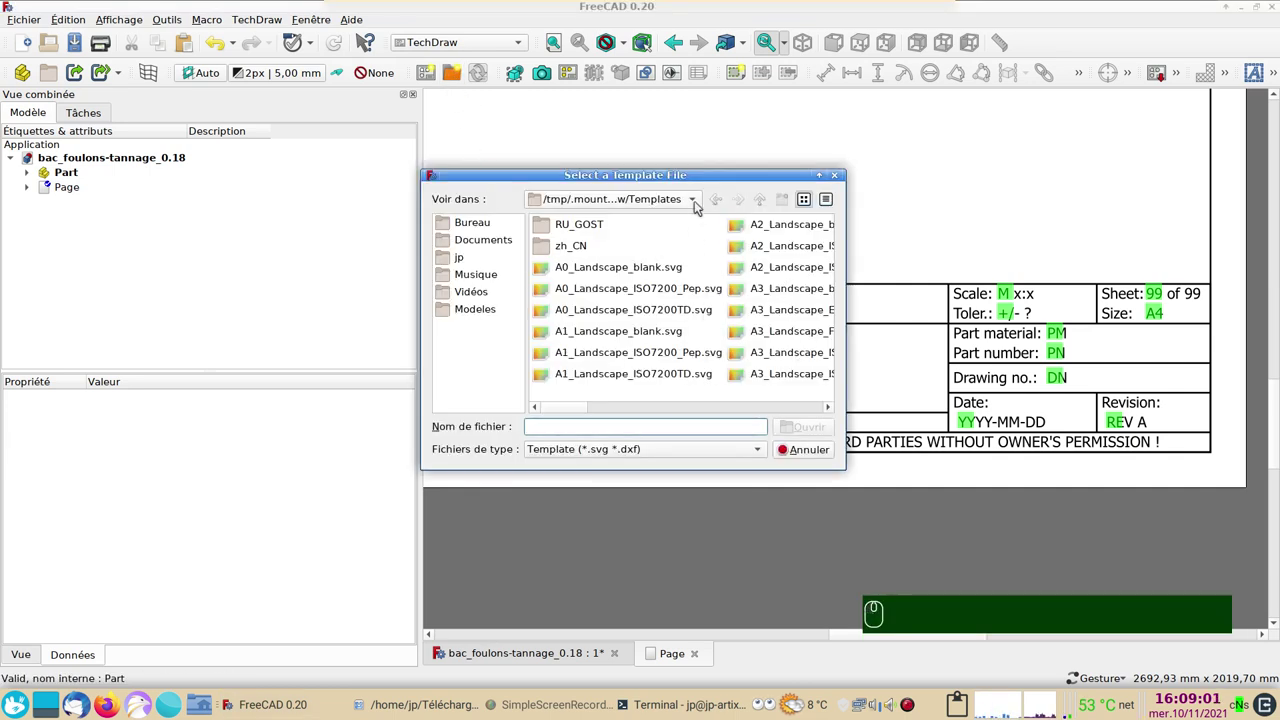
left_click(697, 205)
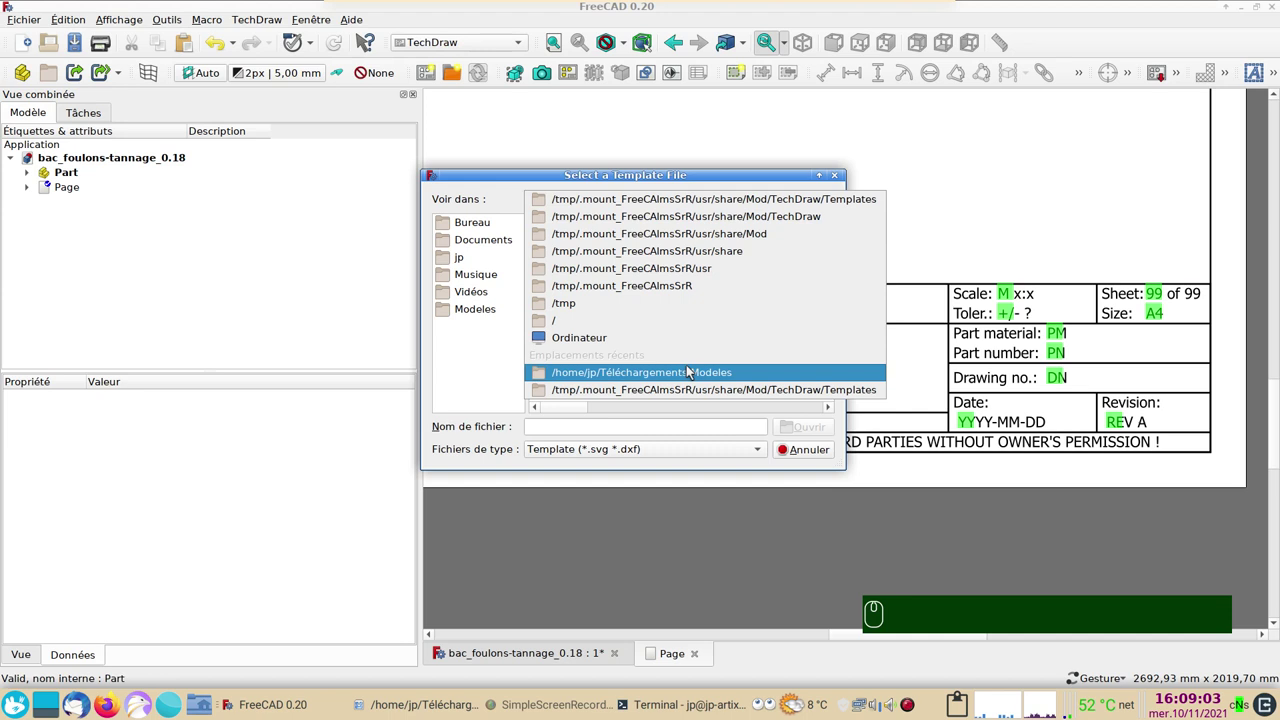
left_click(691, 371)
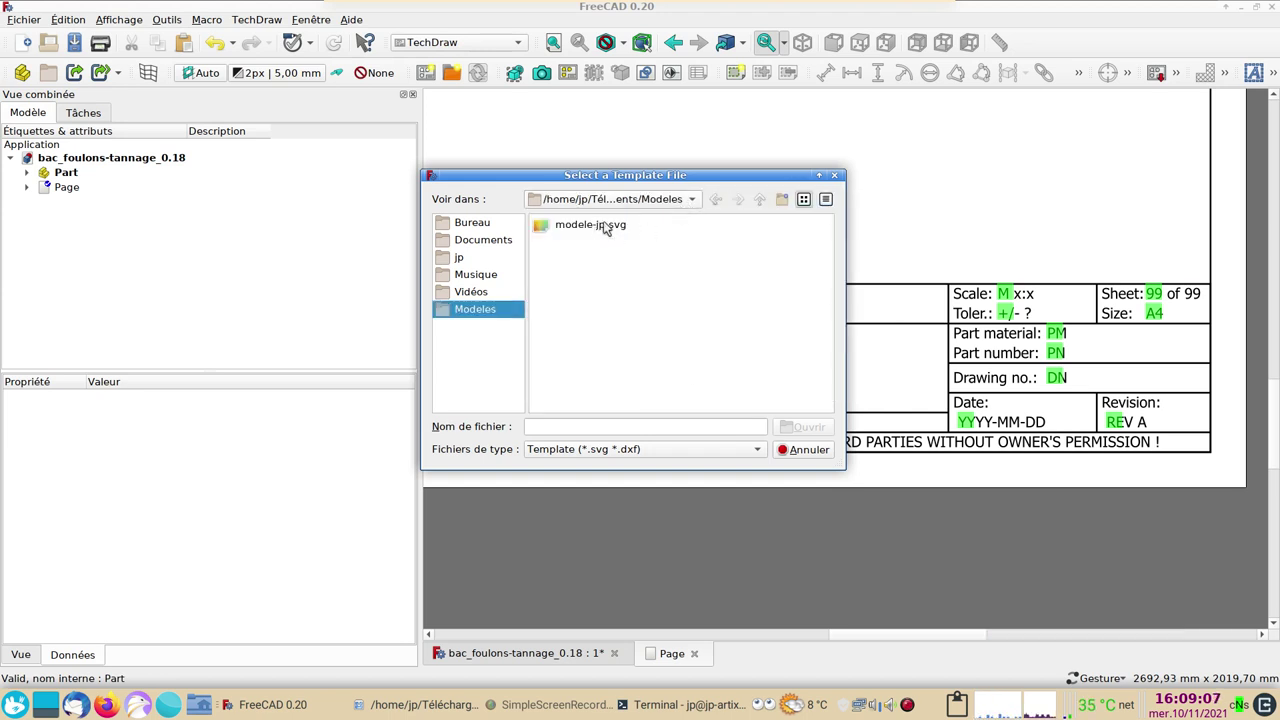
left_click(609, 227)
Pan and zoom Page001 to check the filled-in title block values
scroll("up", 3)
middle_click(967, 500)
middle_click(651, 209)
scroll("up", 3)
scroll("down", 3)
scroll("down", 3)
left_click_drag(604, 275, 707, 309)
left_click_drag(707, 309, 739, 420)
key("Escape")
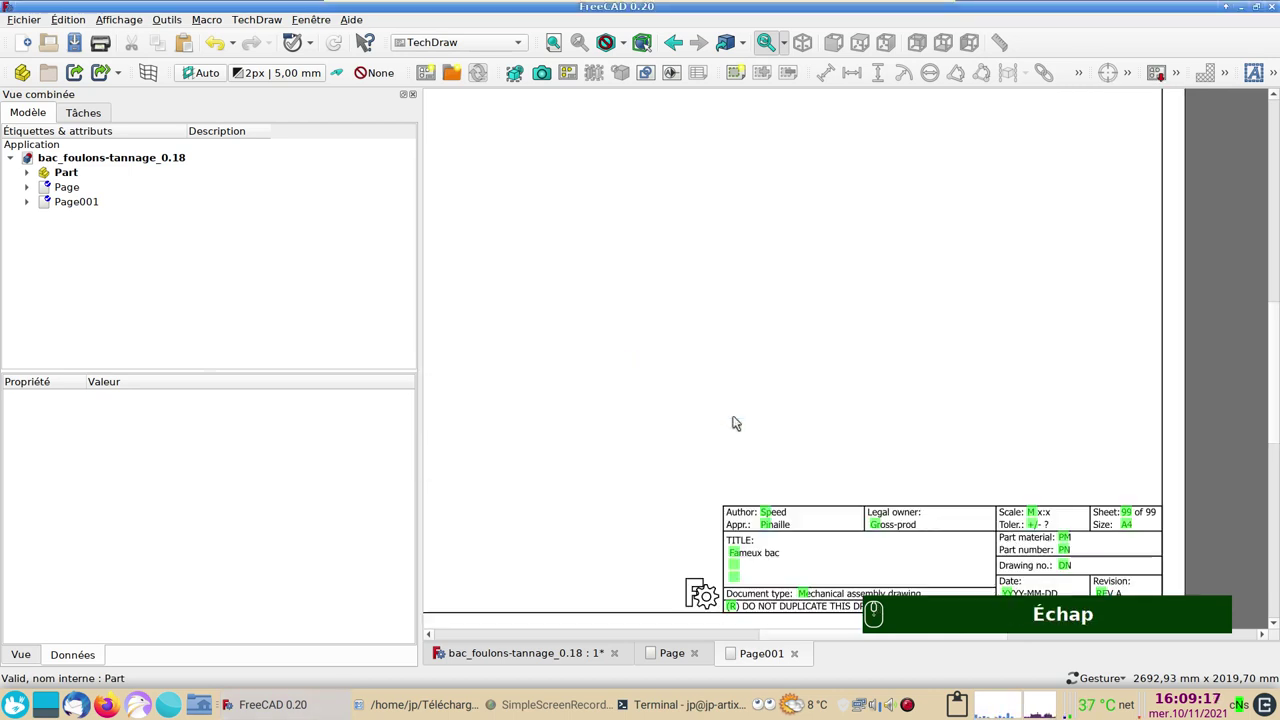